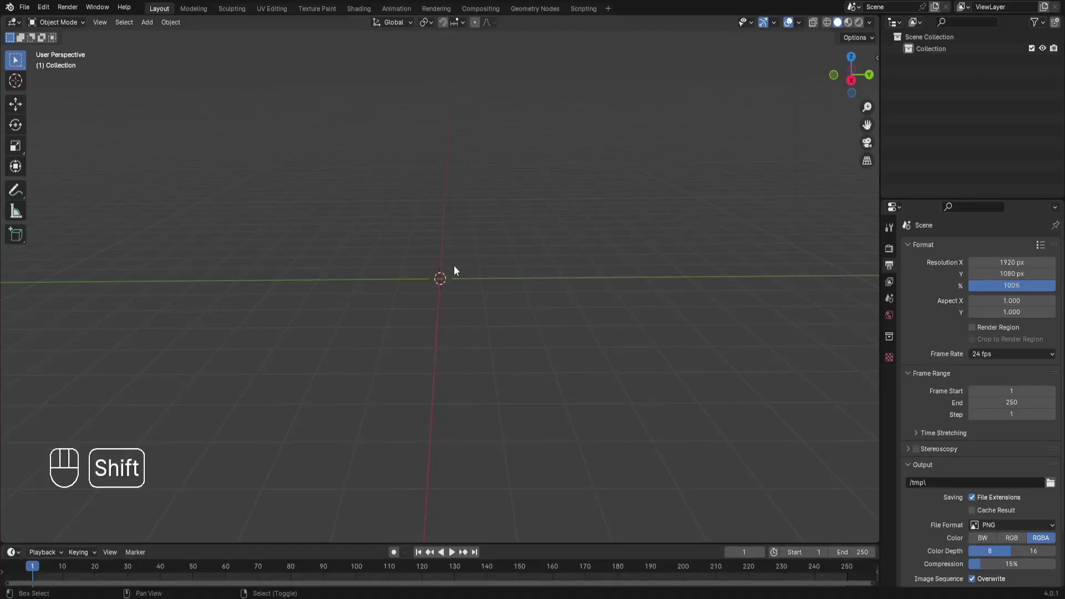
Add a UV sphere and move to its Modifier Properties
key(shift+a)
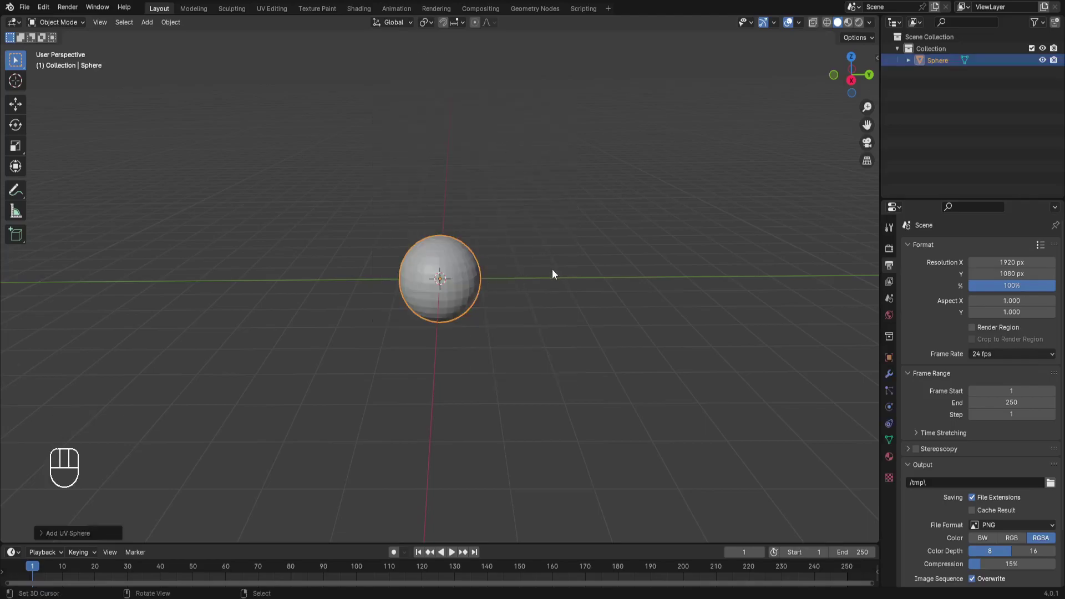
click(893, 380)
Give the sphere a Subdivision Surface modifier at viewport level 1, render level 2
drag(962, 251, 833, 404)
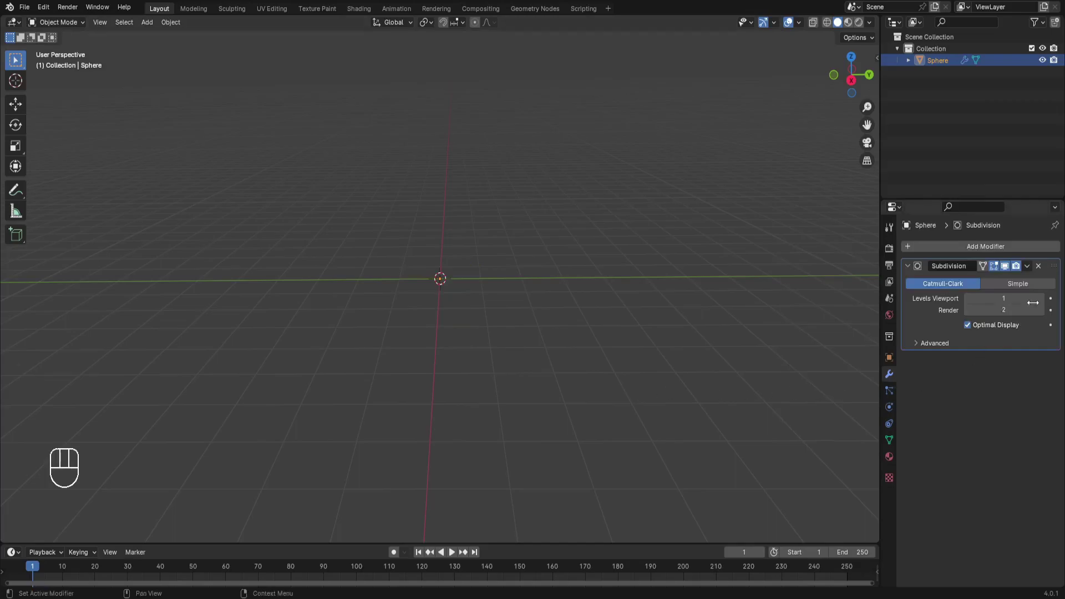
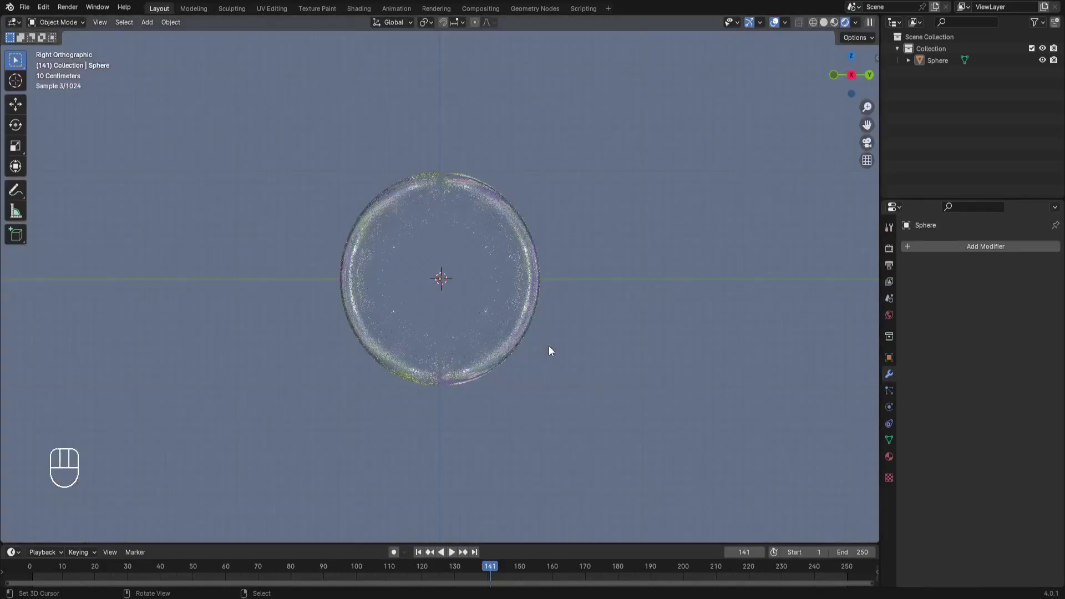
Play the bubble animation in Rendered shading, then stop on the final multi-bubble render
key(space)
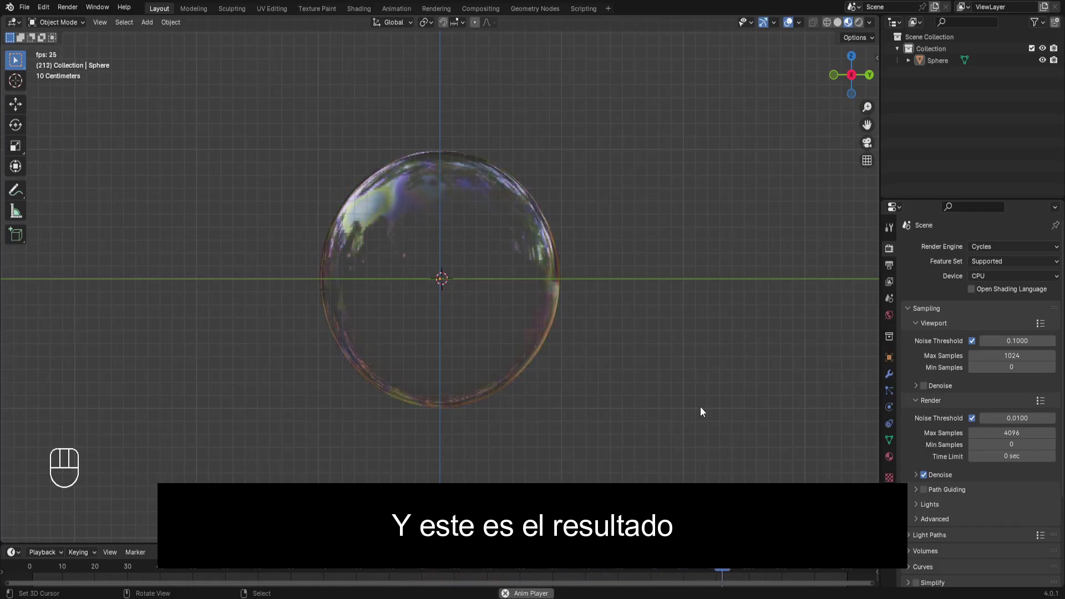
key(space)
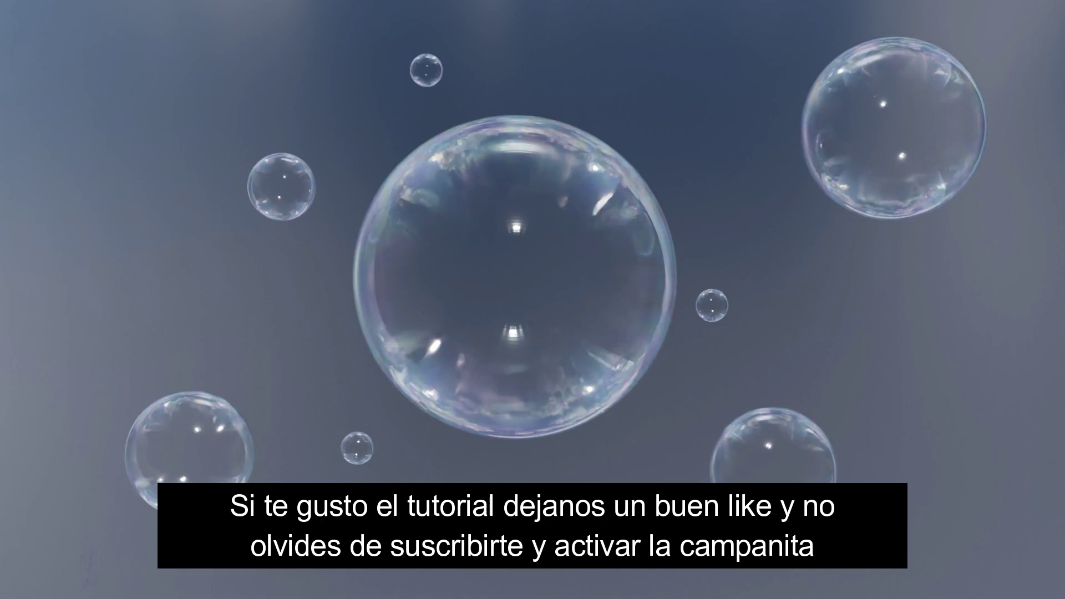